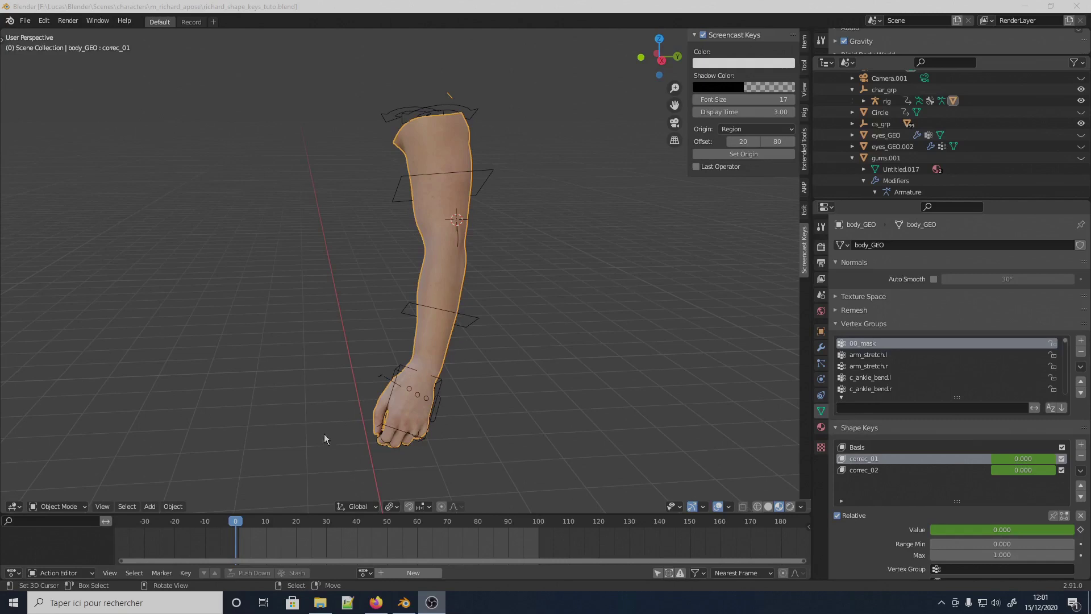
- Play and pause the arm-bend animation, then inspect the bent elbow with the mesh wireframe shown
click(247, 516)
click(247, 530)
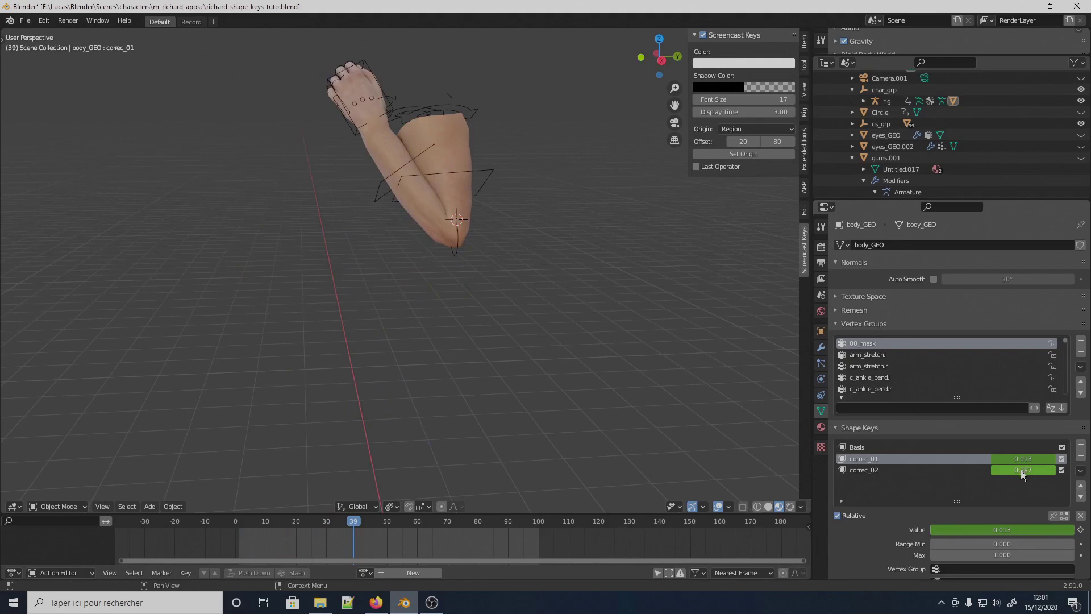
click(350, 528)
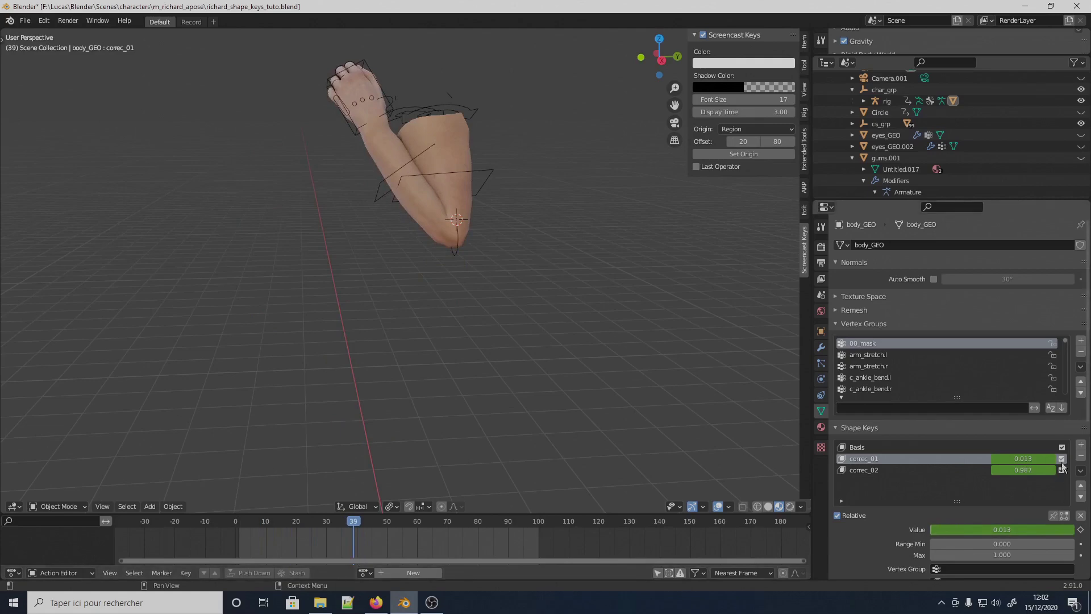
click(1067, 464)
middle_click(597, 347)
middle_click(560, 379)
key(ctrl+alt+w)
middle_click(525, 340)
middle_click(551, 305)
- Step through frames to watch correc_01 and correc_02 blend, then return to frame 0 with the arm straight
click(356, 527)
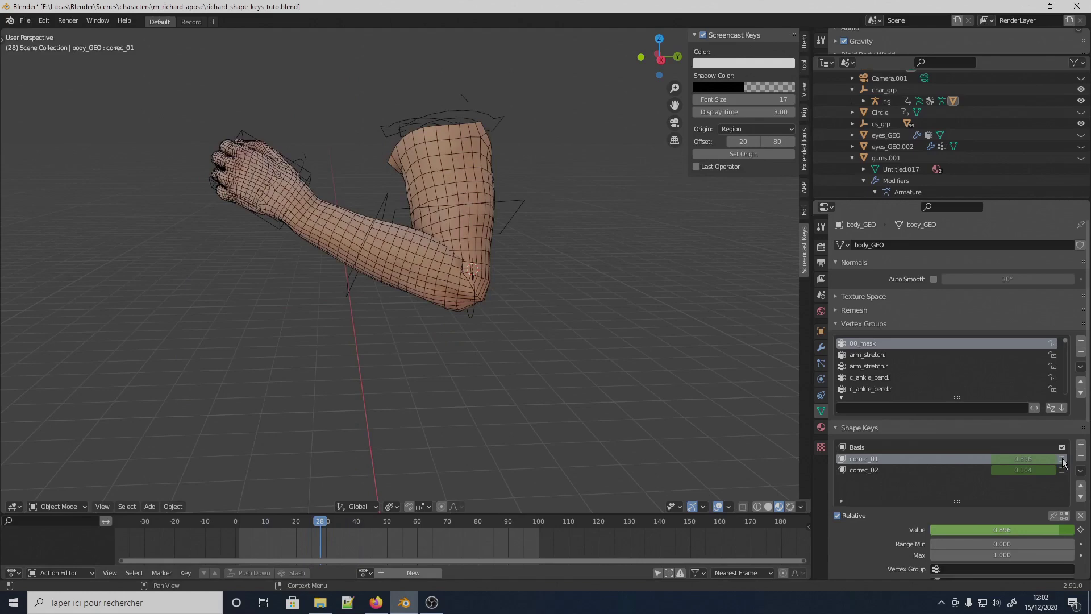
click(1065, 463)
key(Right)
key(Right)
key(Right)
click(335, 523)
middle_click(412, 390)
middle_click(503, 391)
- Select the rig and enter Pose Mode with the c_forearm_fk.l controller selected
right_click(1037, 465)
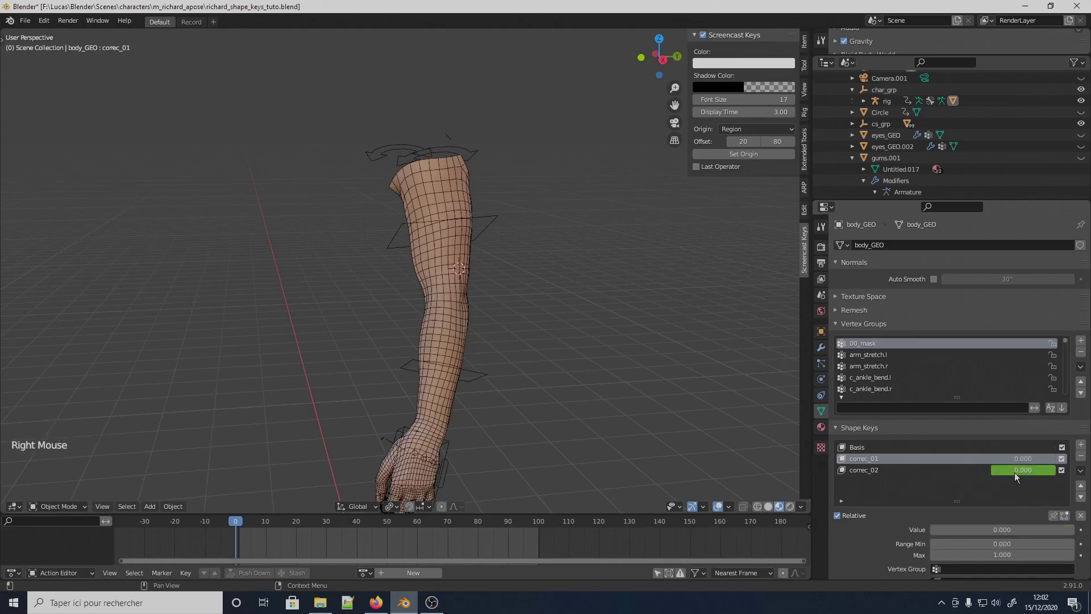
right_click(1021, 478)
right_click(487, 384)
key(ctrl+Tab)
middle_click(511, 391)
right_click(494, 382)
- In the Auto-Rig Pro Skin panel, try Pick Selected Bone(s) on the FK controller and get the invalid-bone error
middle_click(499, 379)
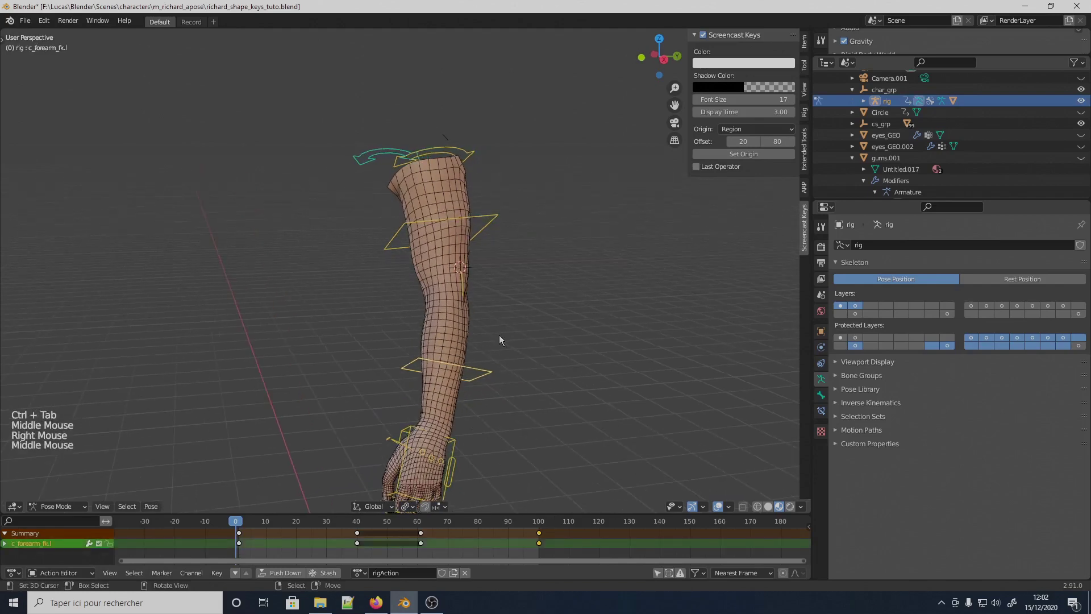
click(811, 195)
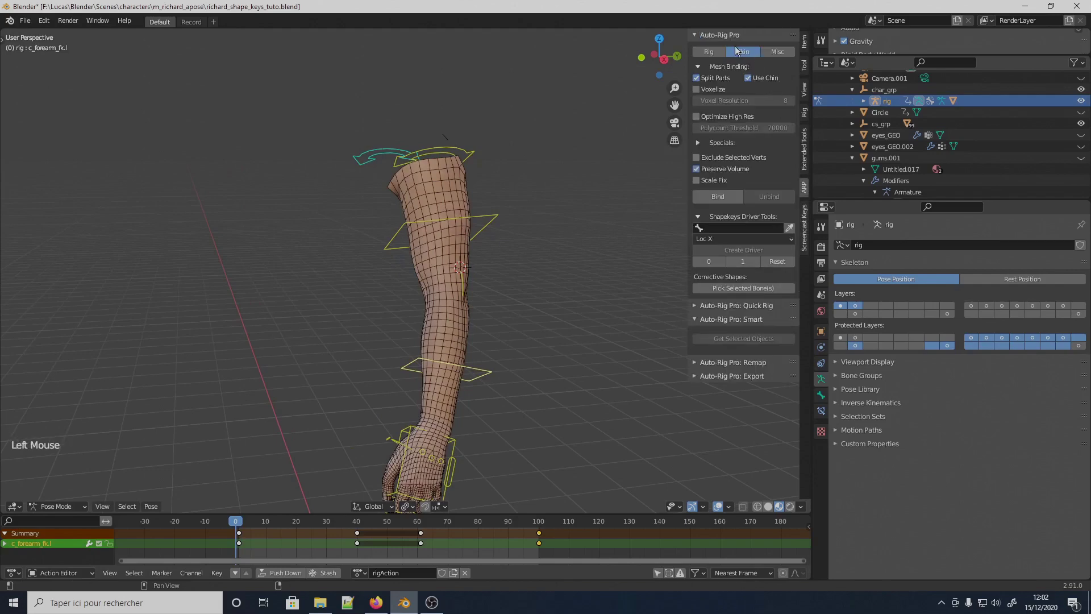
click(704, 219)
click(701, 218)
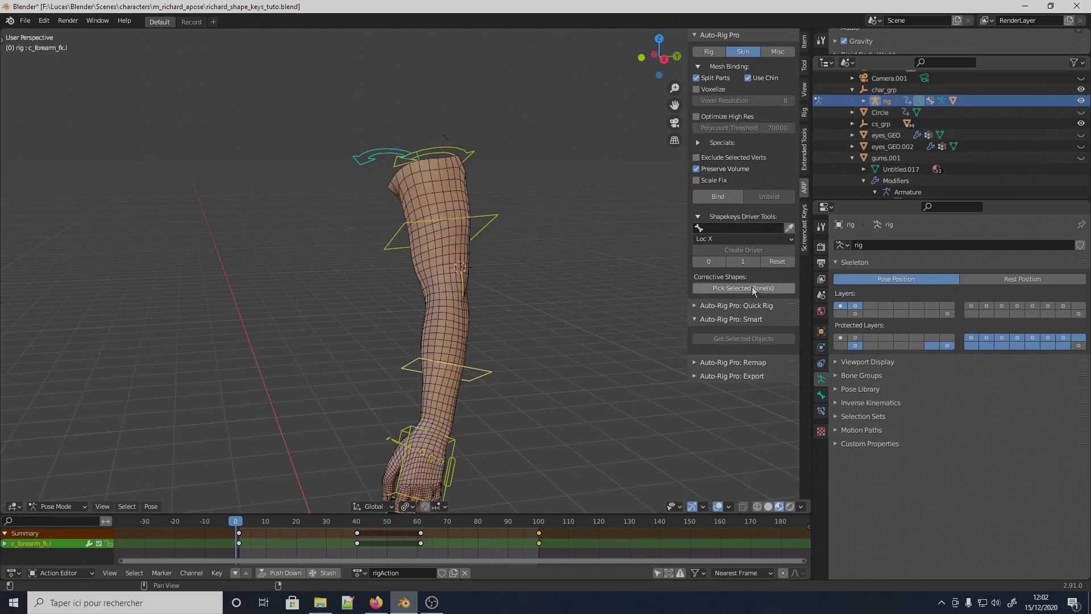
click(754, 291)
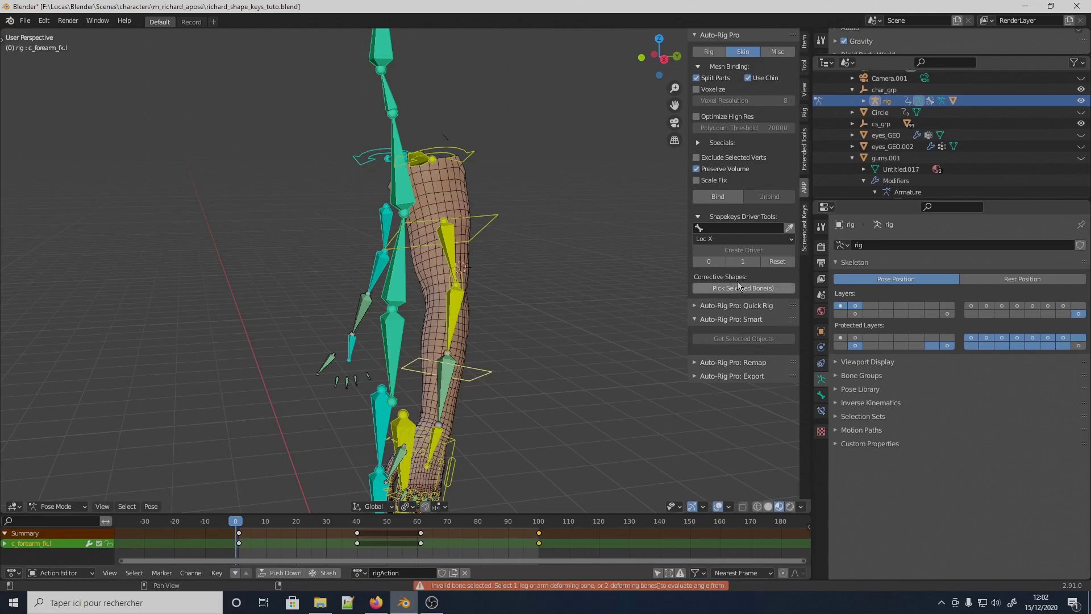
click(742, 291)
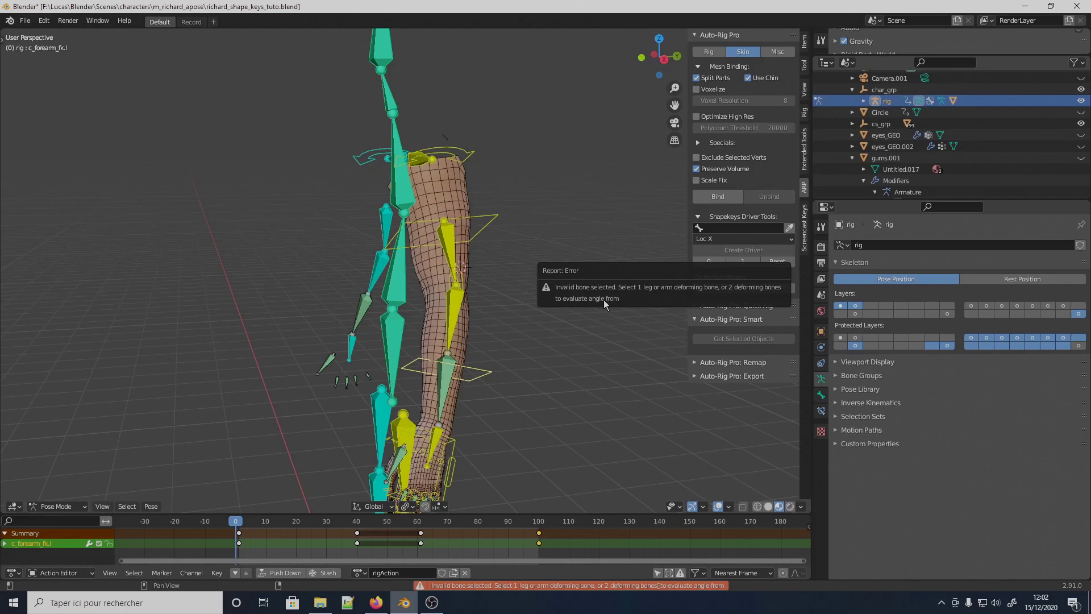
- With deform bone layers shown, select the forearm_stretch.l deforming bone instead
right_click(453, 254)
right_click(459, 323)
middle_click(456, 326)
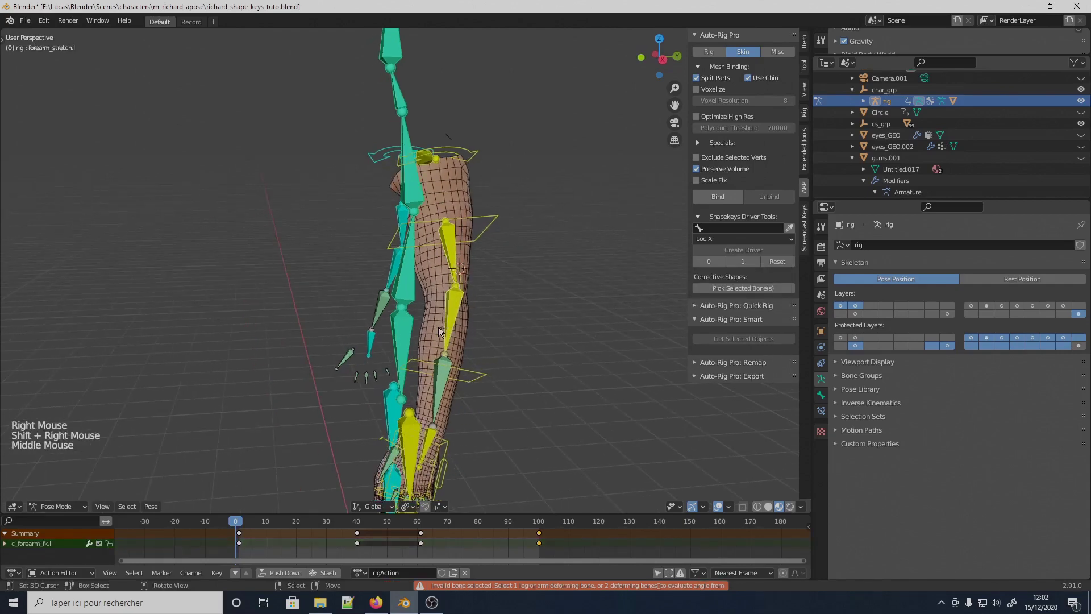
- At frame 25 with the elbow bent, register forearm_stretch.l via Pick Selected Bone(s) and select the body_GEO mesh
click(242, 548)
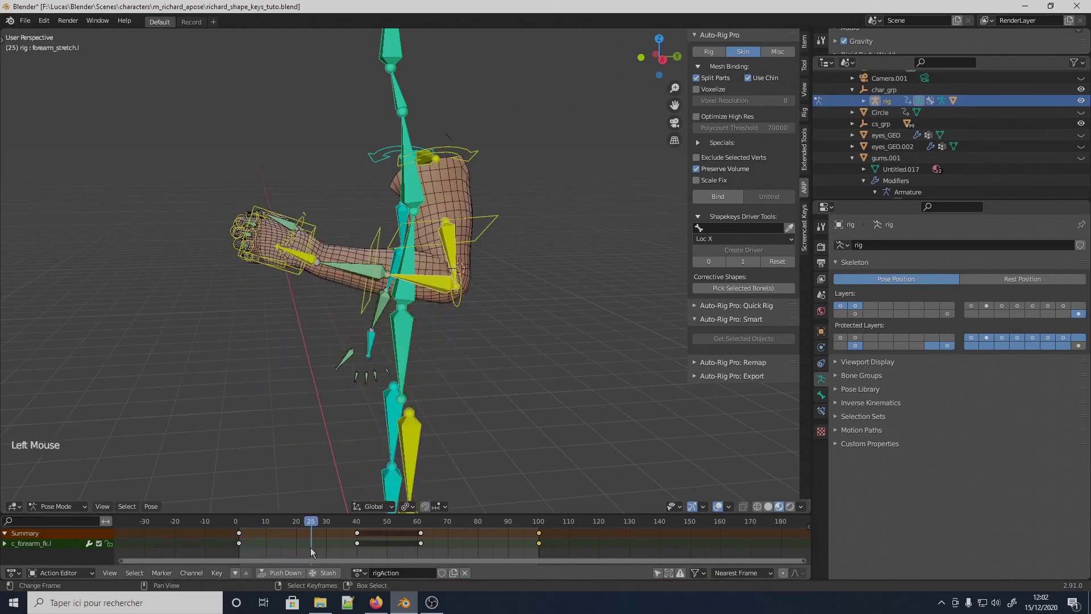
middle_click(399, 353)
middle_click(428, 341)
middle_click(427, 327)
middle_click(461, 245)
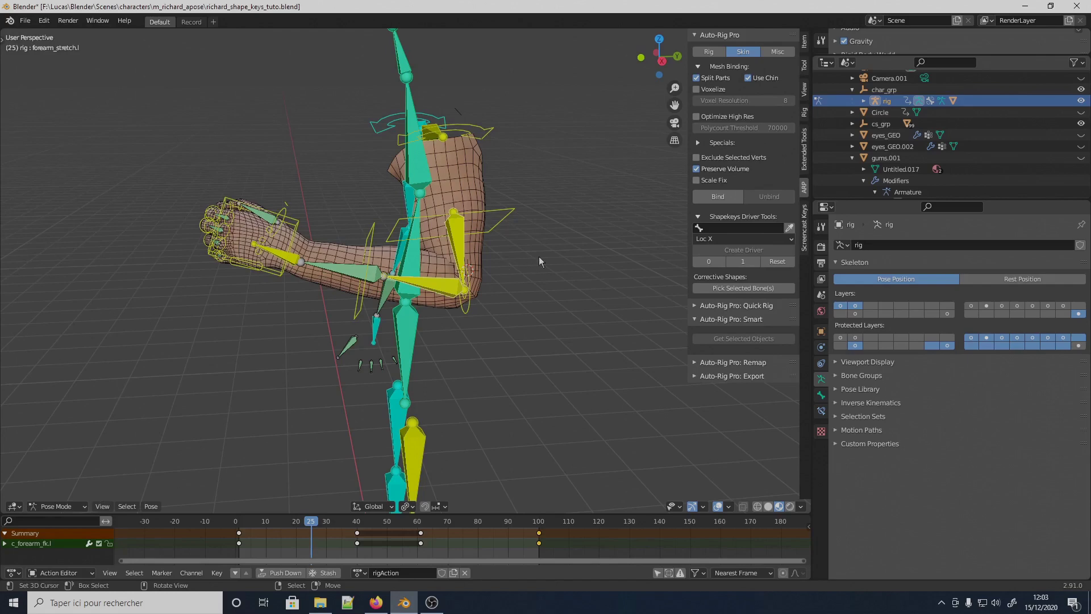
click(726, 294)
right_click(423, 299)
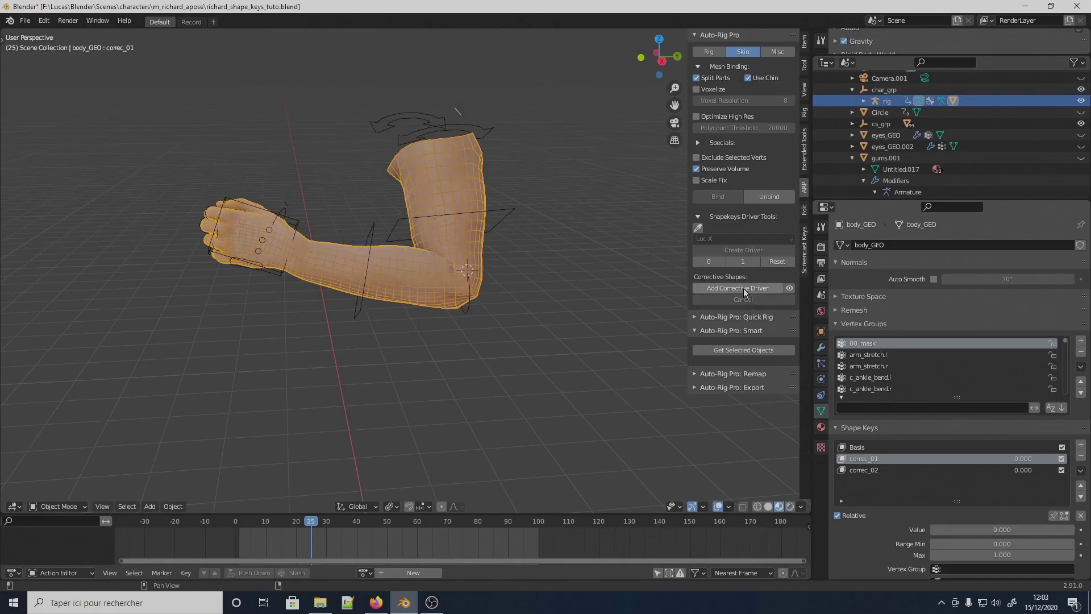
- Add the corrective driver to correc_01 and set its zero point on a straighter-arm frame
click(749, 294)
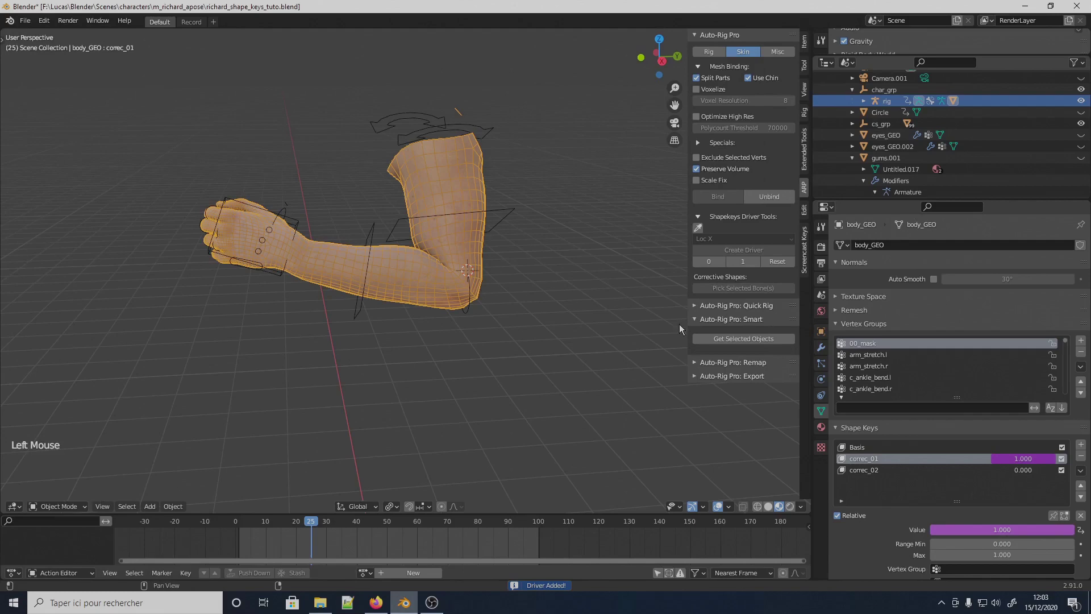
click(315, 545)
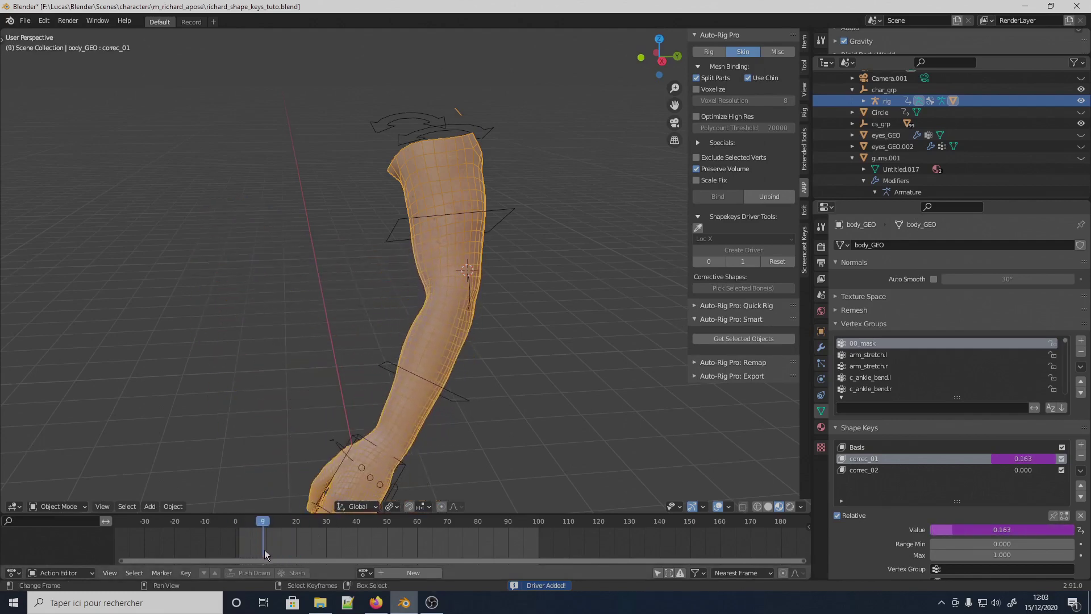
key(Right)
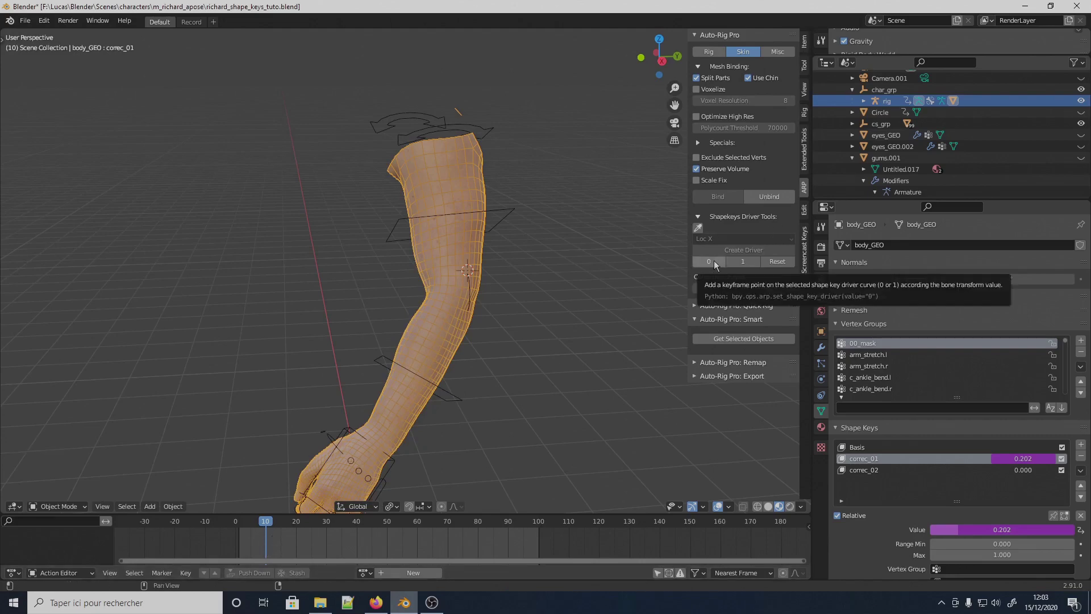
click(714, 266)
click(275, 536)
key(Right)
click(750, 263)
- Scrub back and forth through the bend to confirm correc_01's value follows the elbow angle
key(Left)
key(Left)
key(Left)
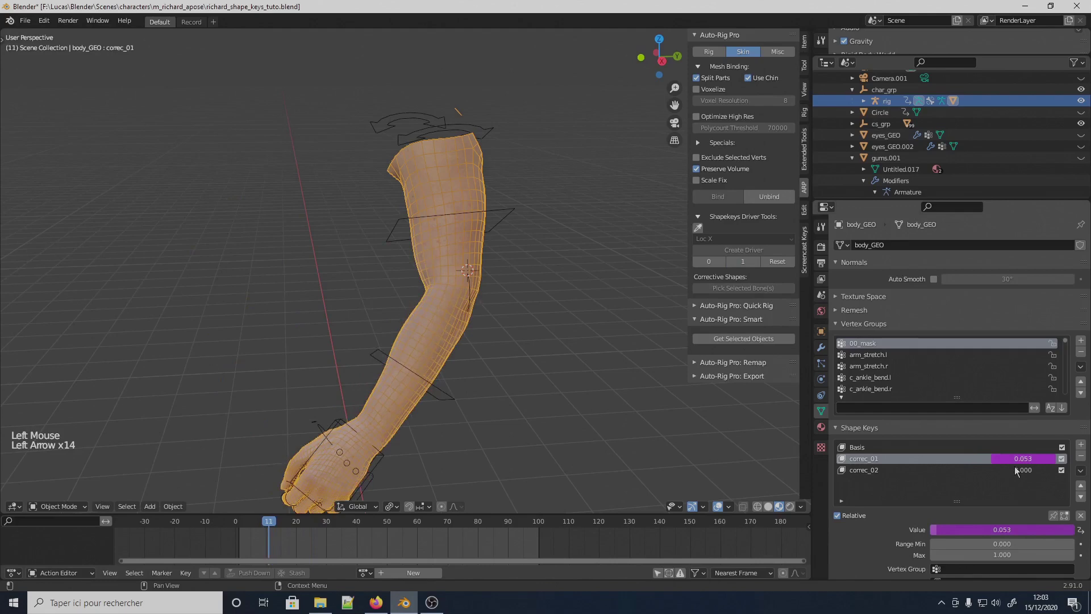
key(Left)
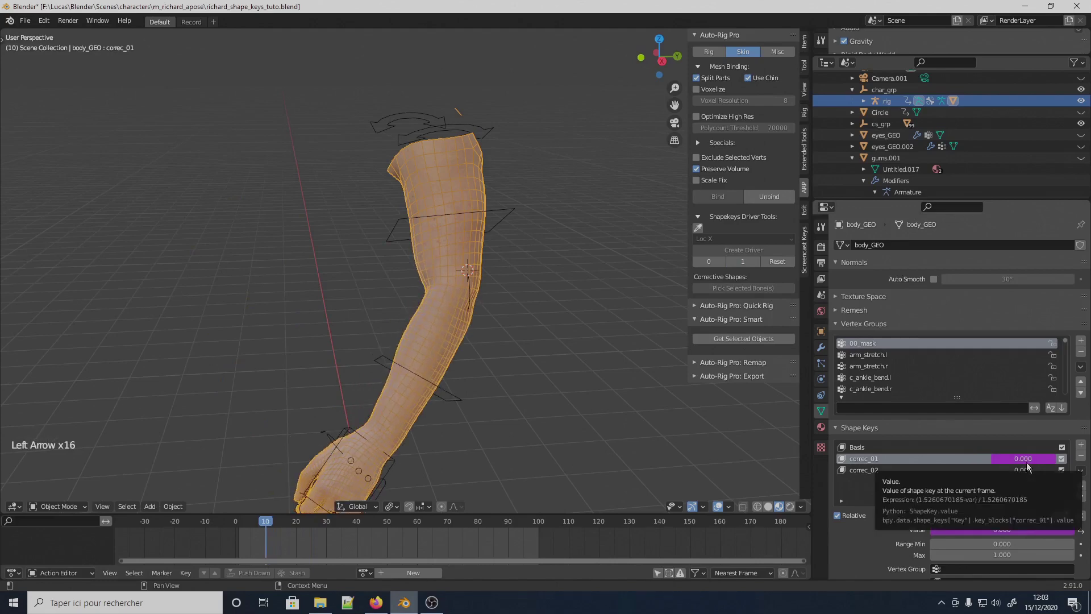
key(Right)
key(Right)
key(Right)
key(Right)
key(Right)
key(Right)
key(Right)
key(Right)
key(Right)
key(Right)
key(Right)
key(Right)
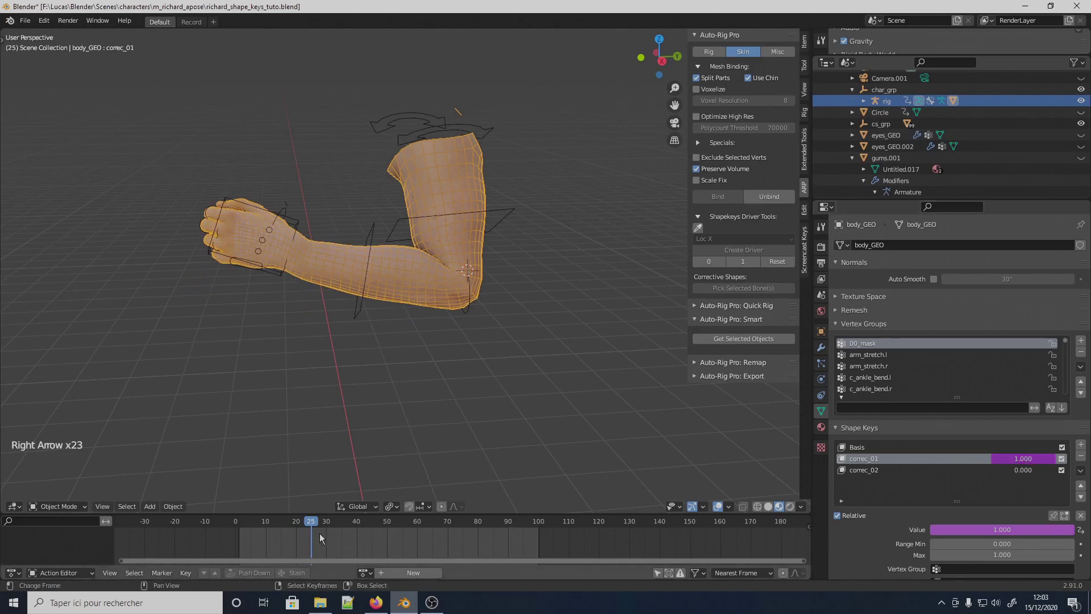
click(323, 540)
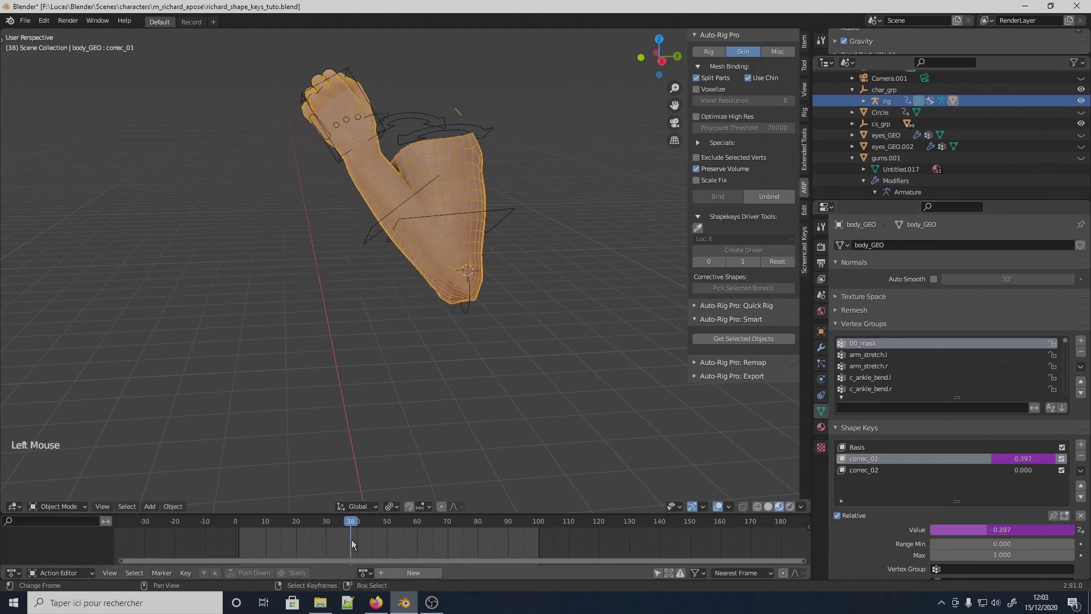
key(Right)
key(Right)
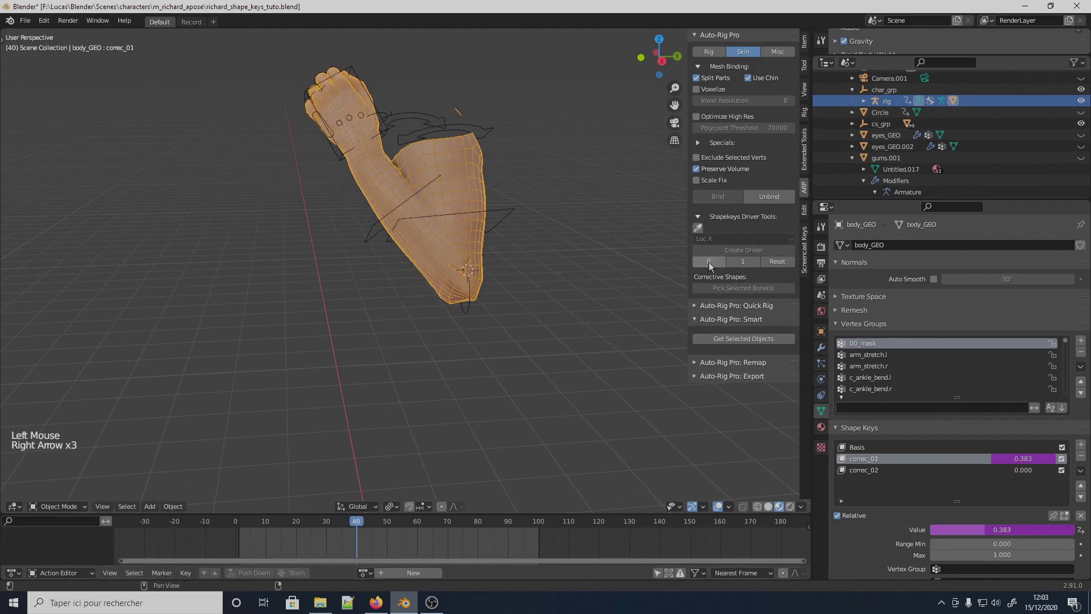
click(711, 267)
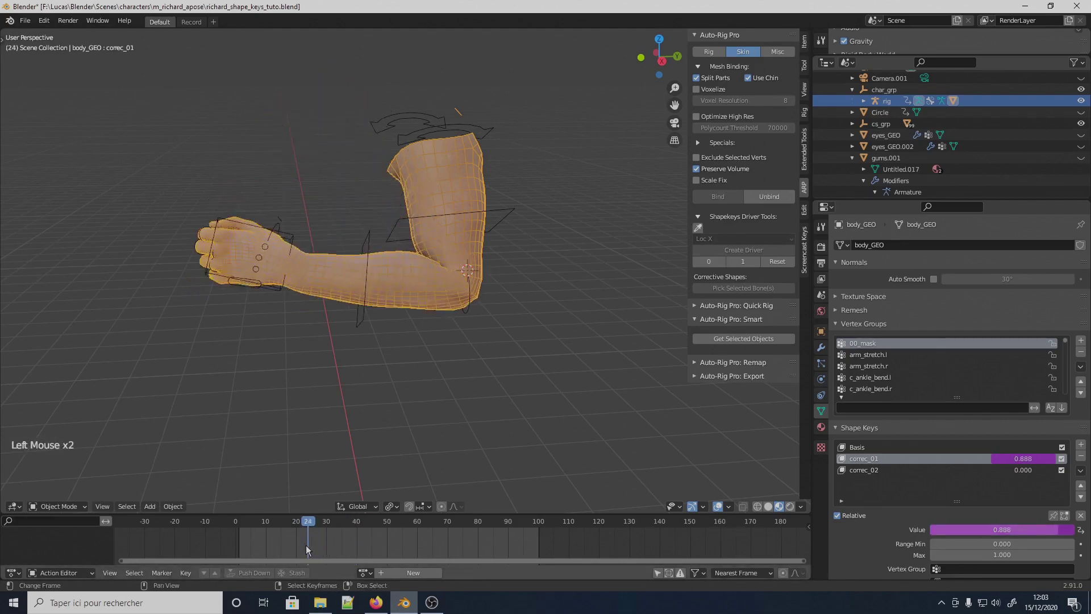
click(304, 559)
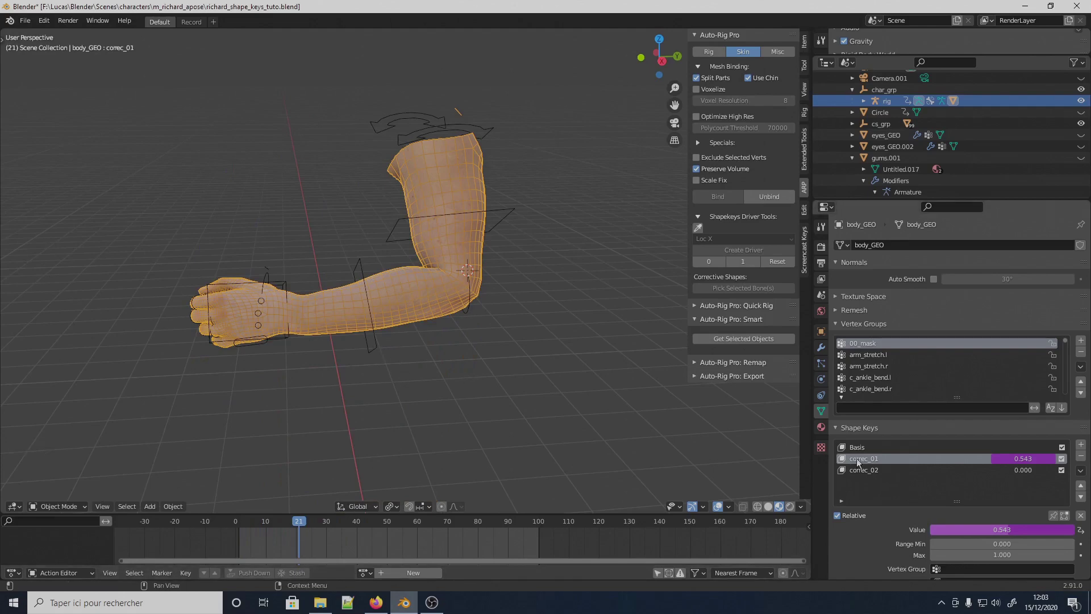
- Select the arm rig again to return to posing the left forearm
right_click(374, 355)
middle_click(416, 346)
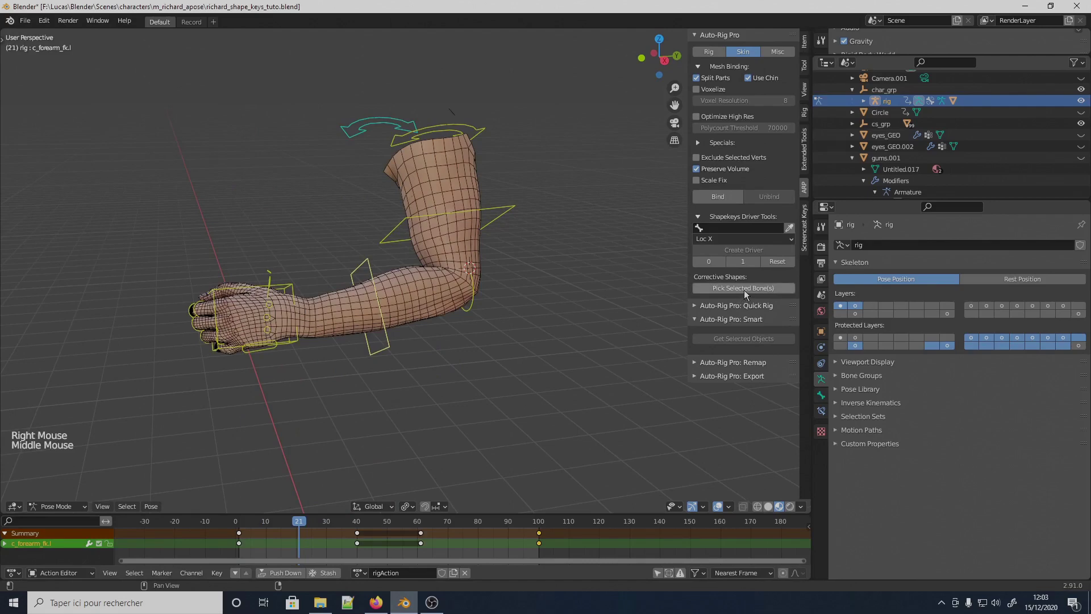
- After the invalid-bone warning, select arm_stretch.l and forearm_stretch.l at a bent frame and Pick Selected Bone(s)
click(753, 294)
click(343, 542)
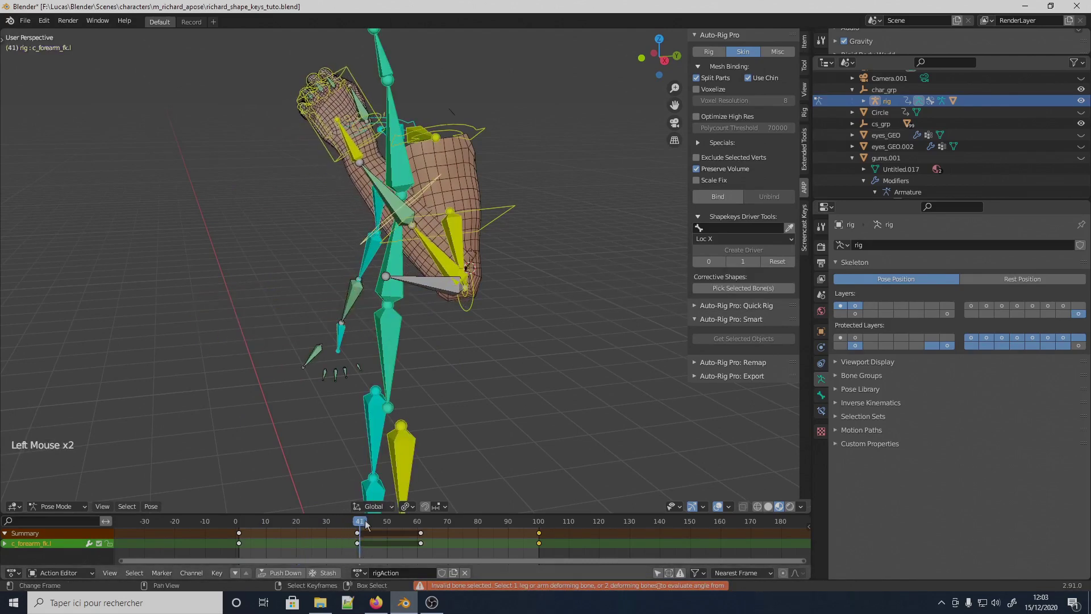
key(Left)
right_click(458, 254)
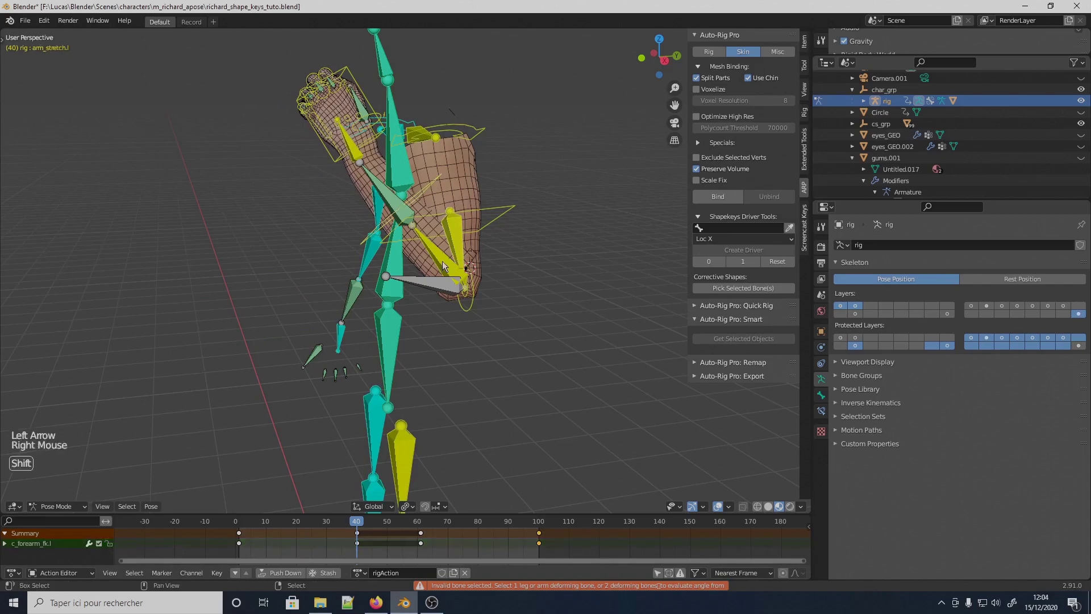
right_click(446, 264)
middle_click(447, 267)
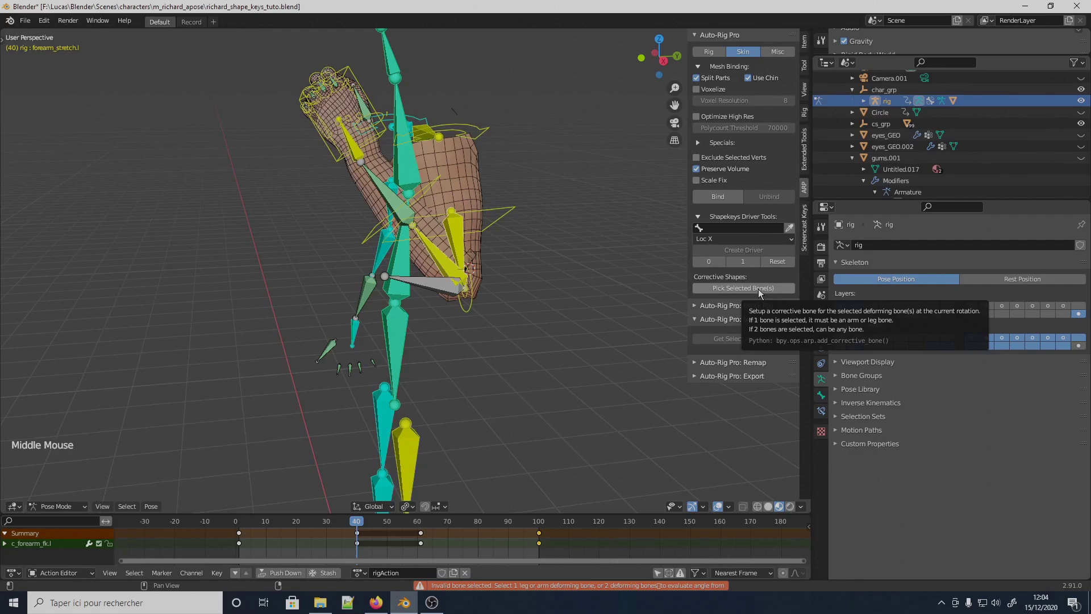
click(764, 294)
- Select body_GEO and make correc_02 the active shape key
middle_click(464, 309)
right_click(436, 299)
click(876, 474)
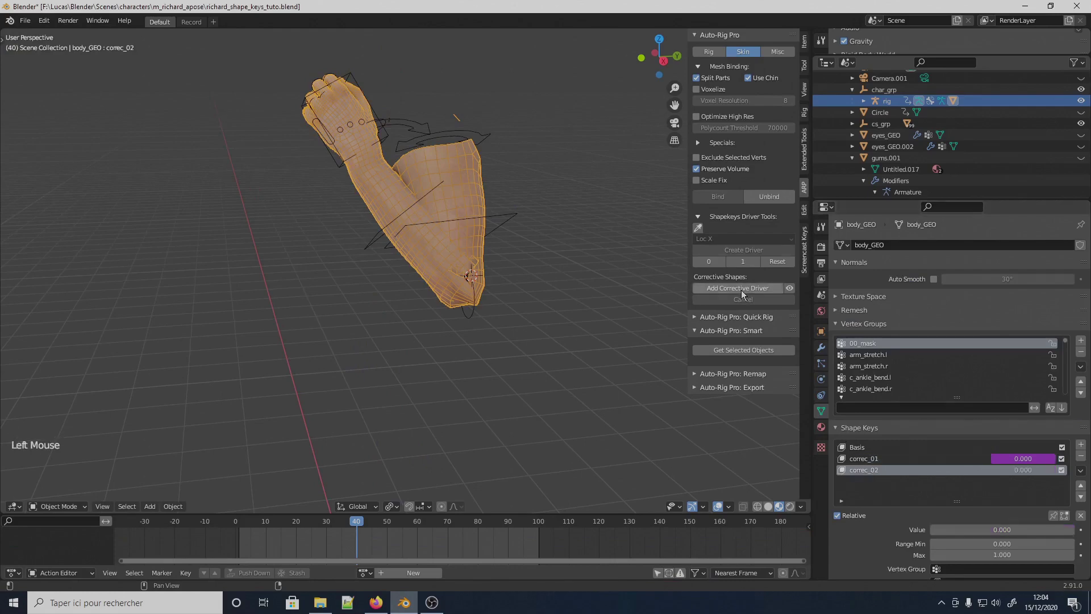
- Add the corrective driver to correc_02 and scrub to check it reads 1.0 bent and 0.0 at frame 1
click(749, 291)
click(358, 546)
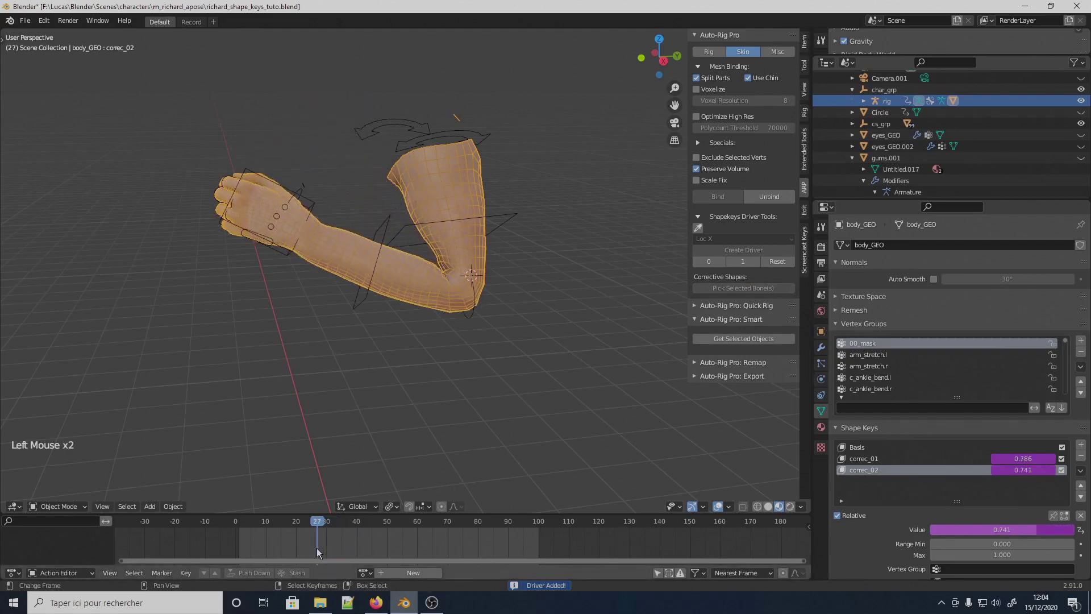
key(Left)
key(Left)
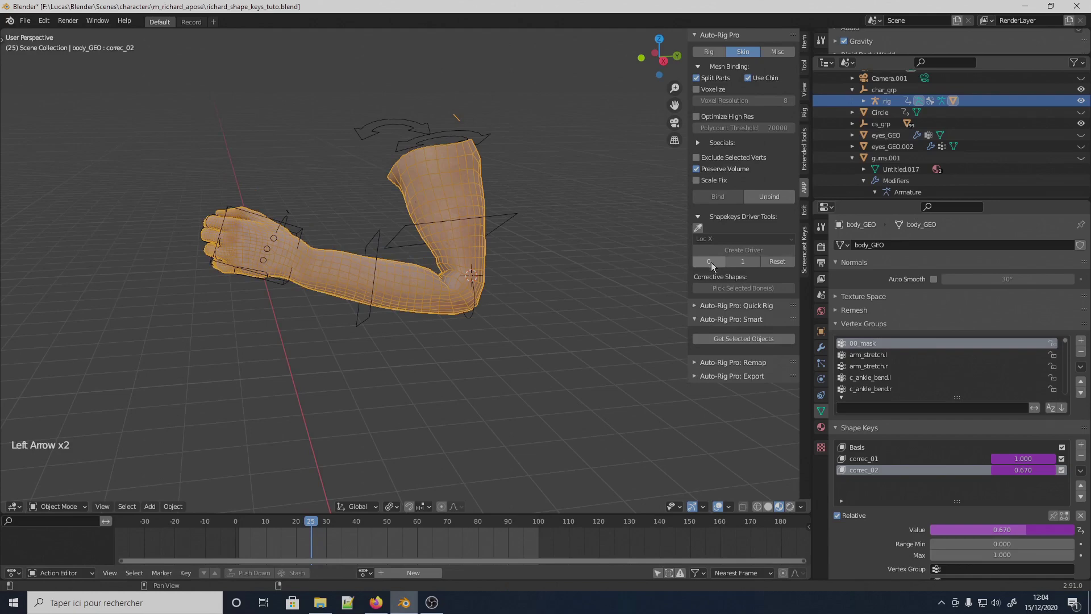
click(713, 267)
click(328, 530)
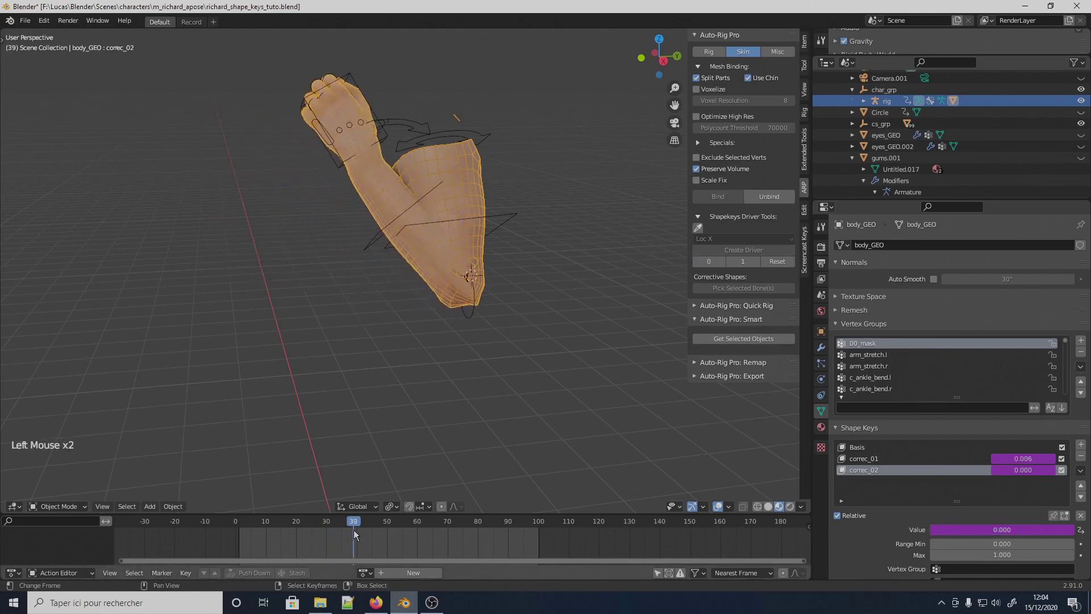
key(Right)
click(749, 265)
click(361, 530)
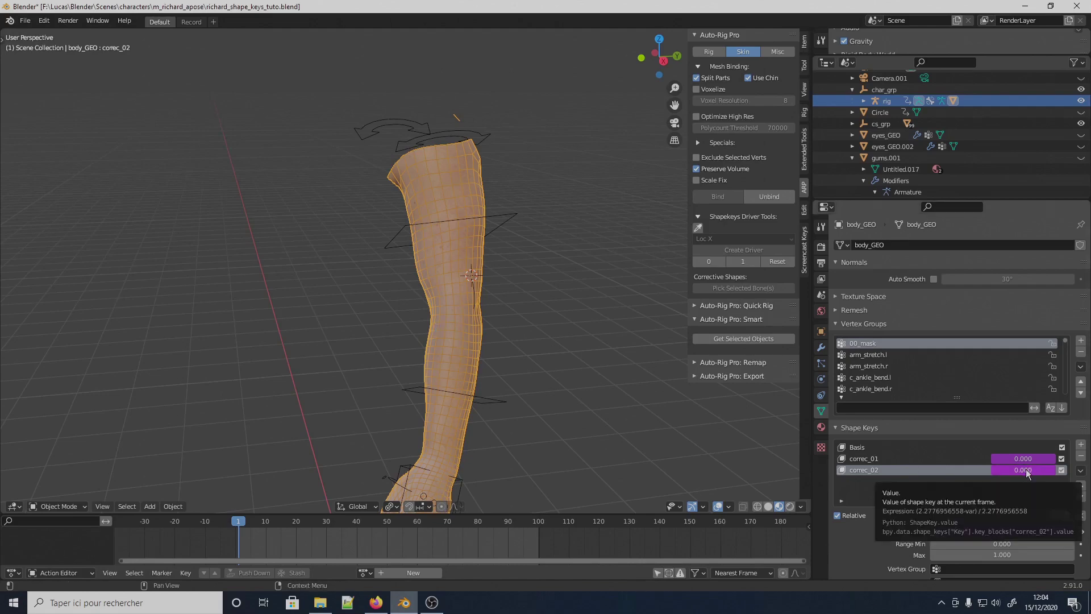
- Show the driver options on correc_02's value (delete, copy or edit driver)
right_click(1028, 474)
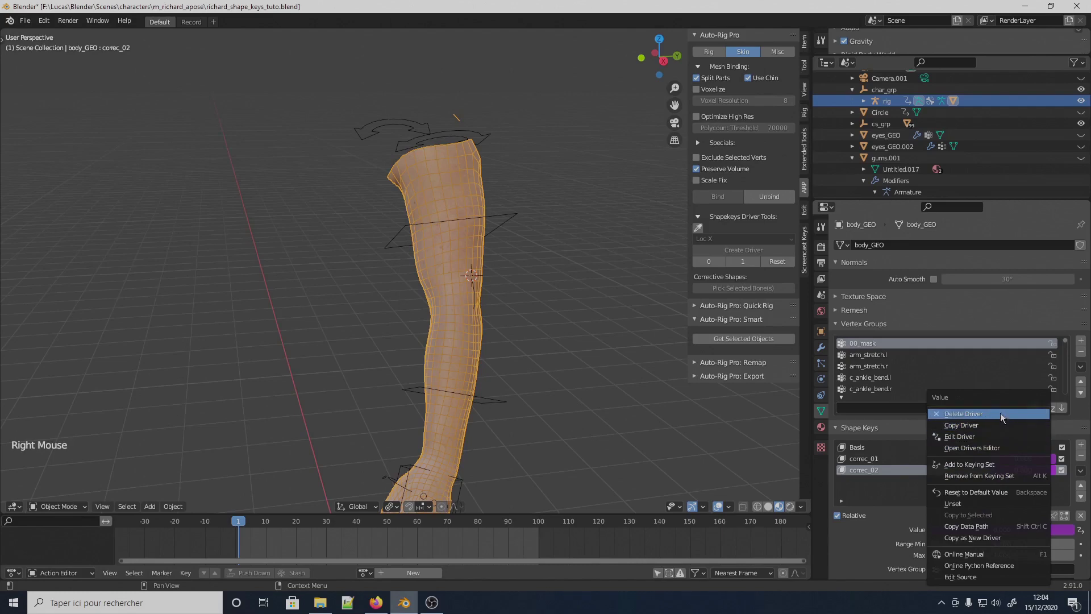
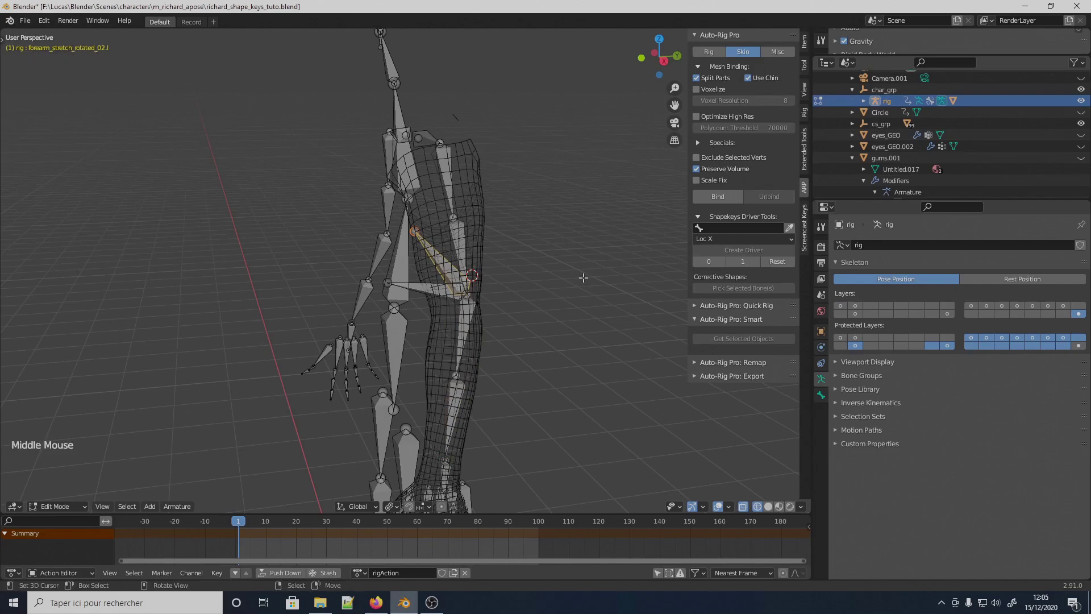
- Deselect all, switch the rig back to Pose Mode and scrub to frame 18 as the elbow bends
key(Delete)
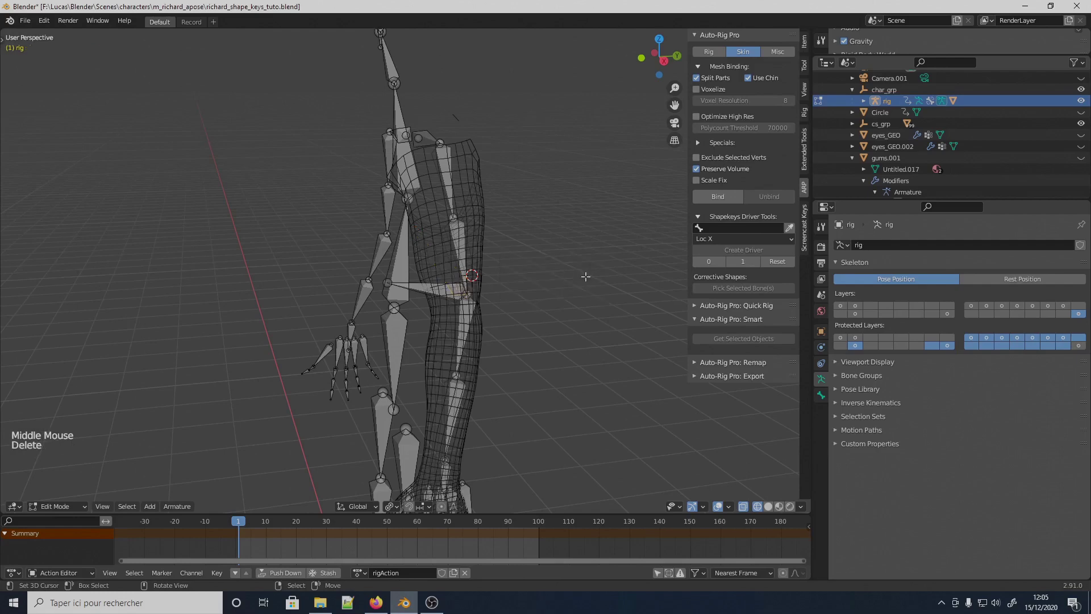
key(ctrl+Tab)
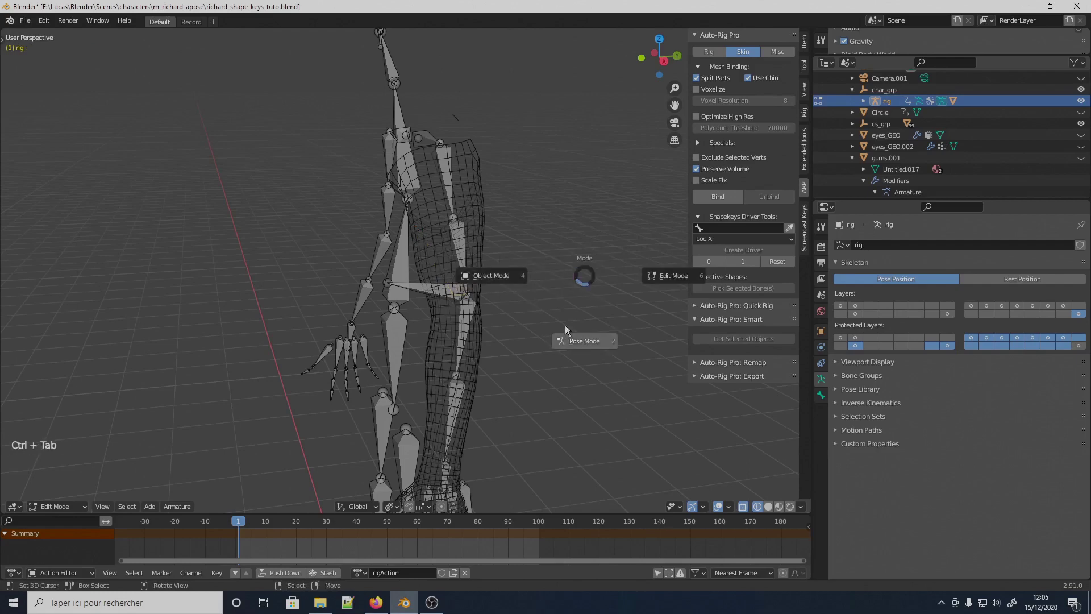
key(z)
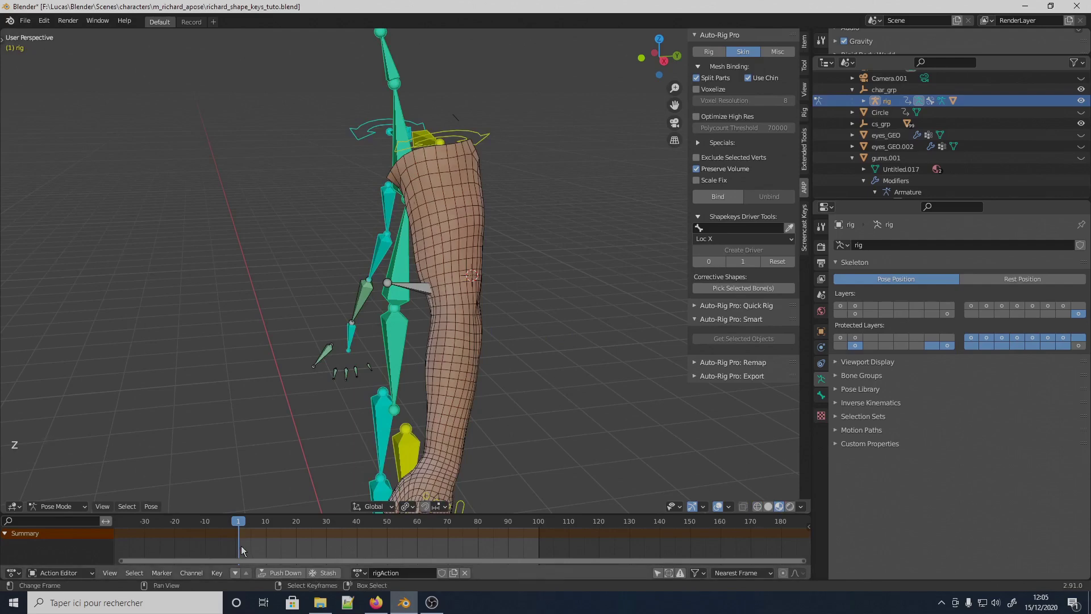
click(245, 550)
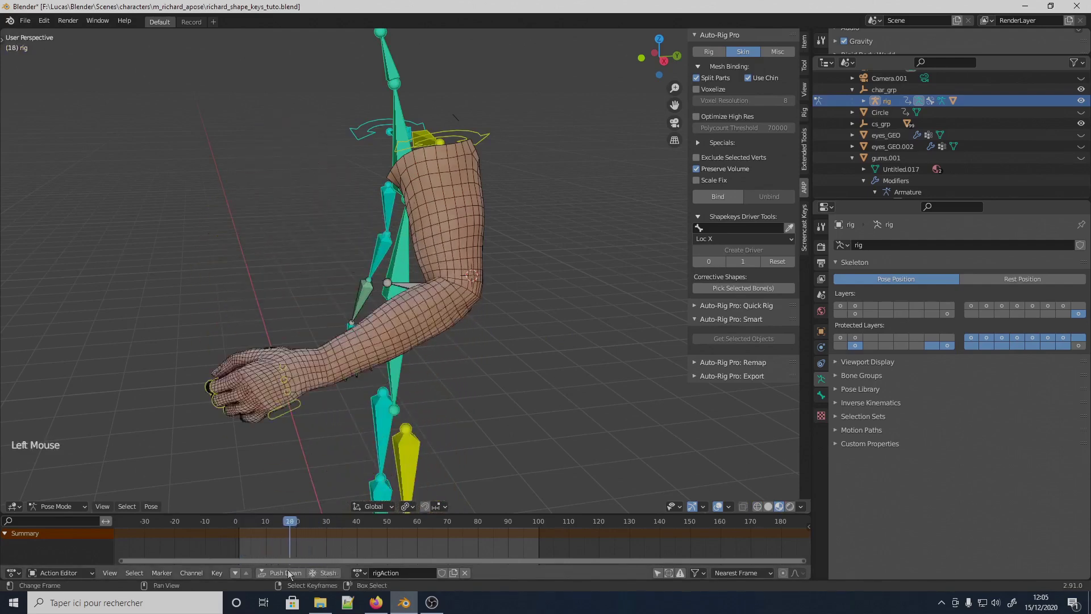